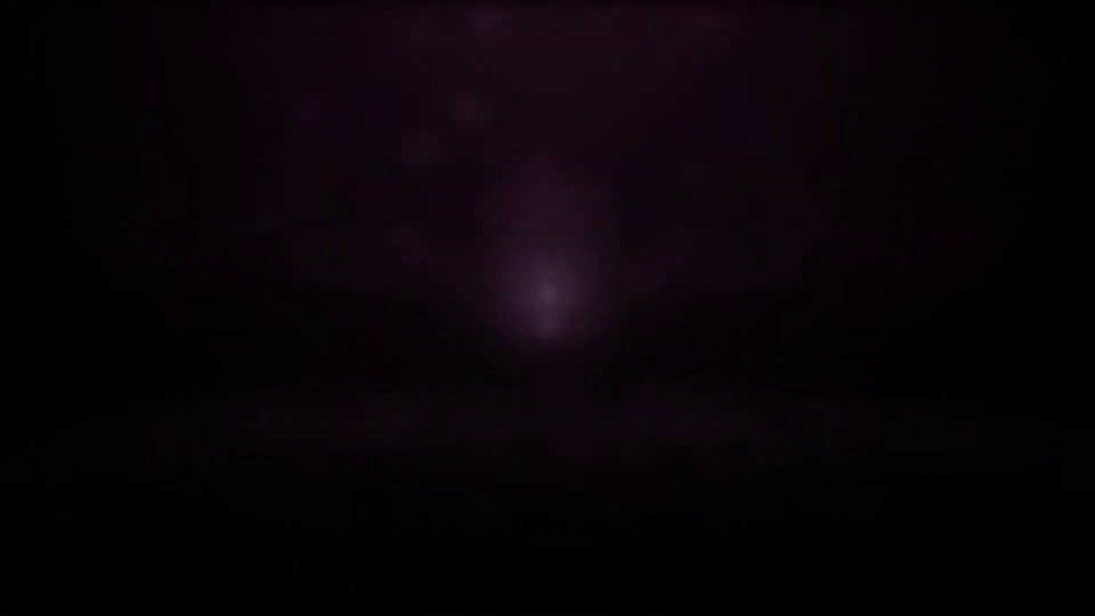
- Open the BLOG tiles photo blog-icon-information-internet-262508.jpg at 500 × 332 px
{"action": "left_click", "coordinate": [949, 527]}
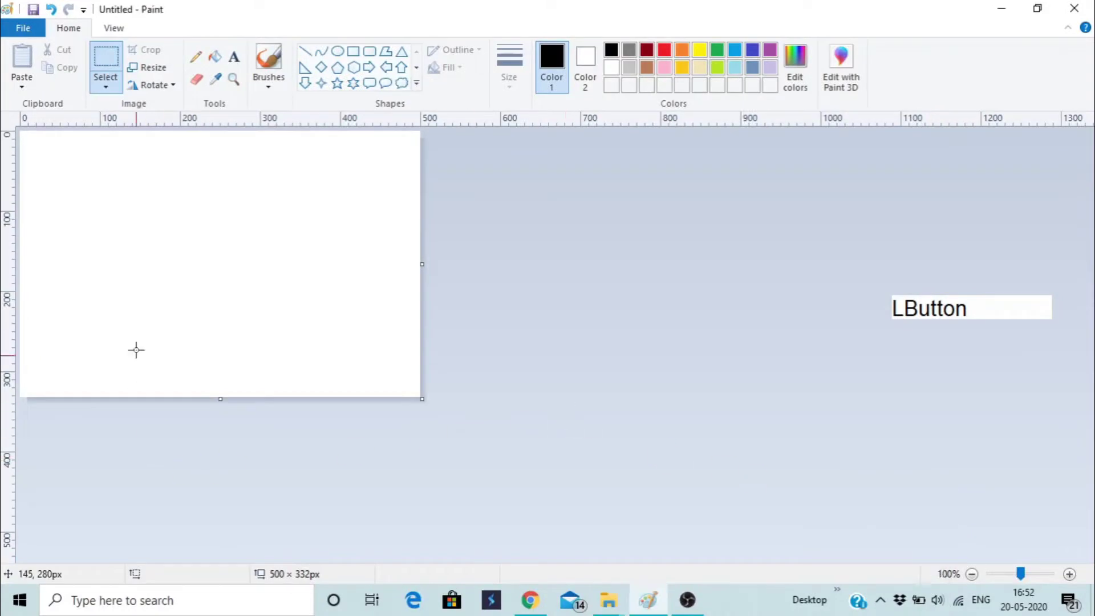
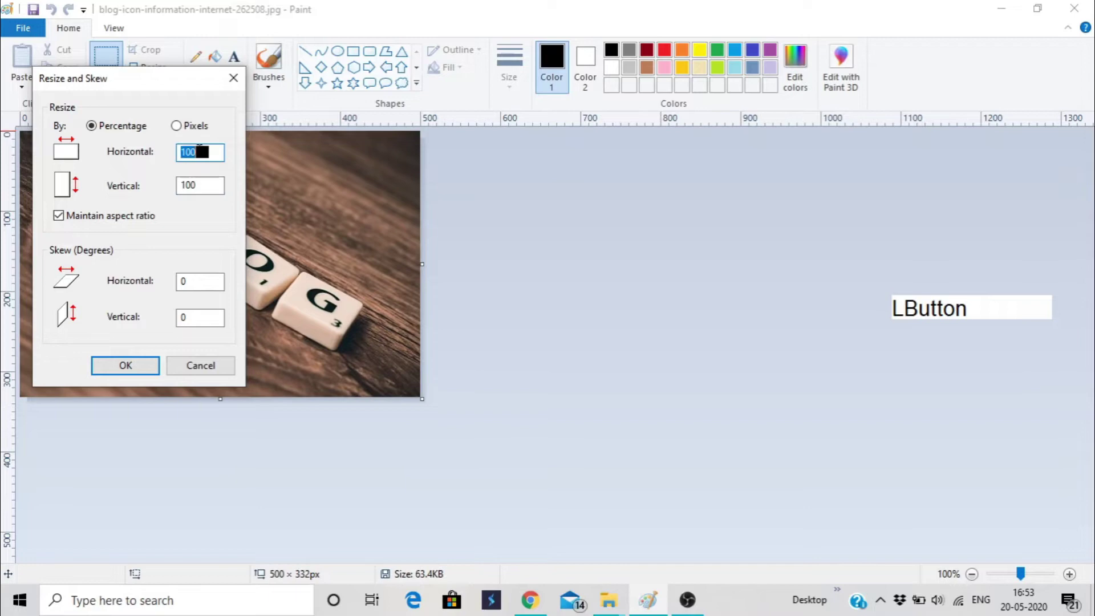
- Resize to 50 percent horizontally with aspect ratio maintained, giving 250 × 166 px
{"action": "key", "text": "KP_5"}
{"action": "key", "text": "KP_0"}
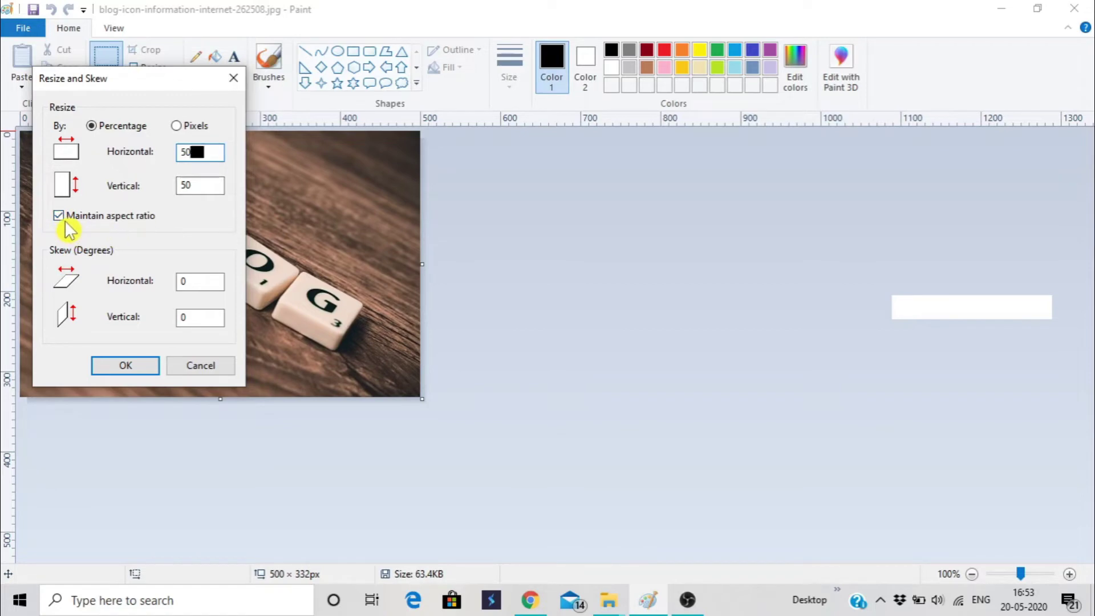
{"action": "left_click", "coordinate": [67, 227]}
{"action": "left_click", "coordinate": [67, 227]}
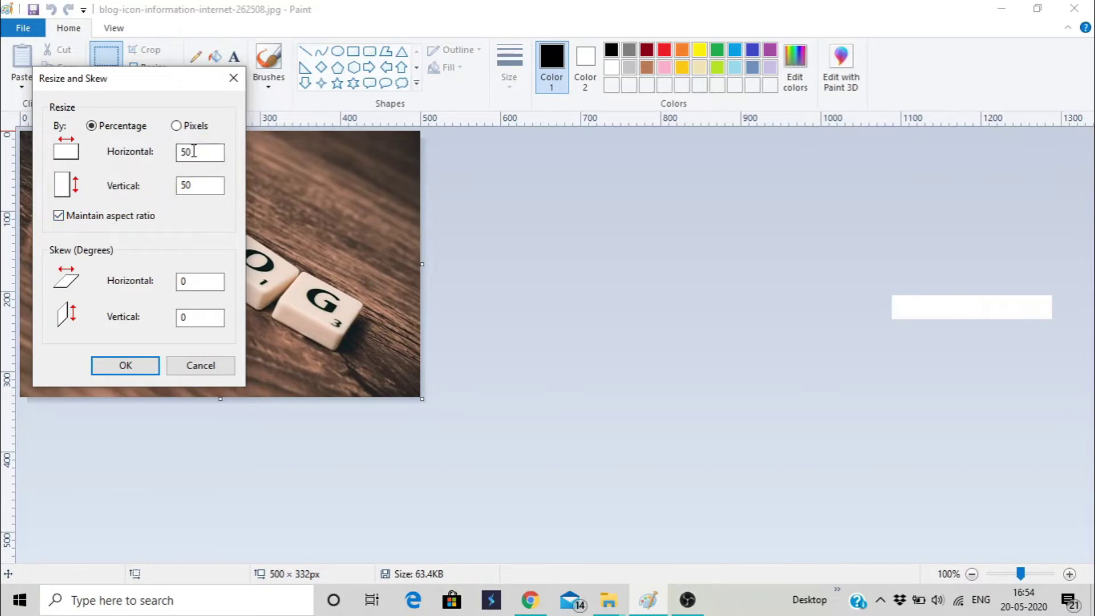
{"action": "left_click", "coordinate": [116, 377]}
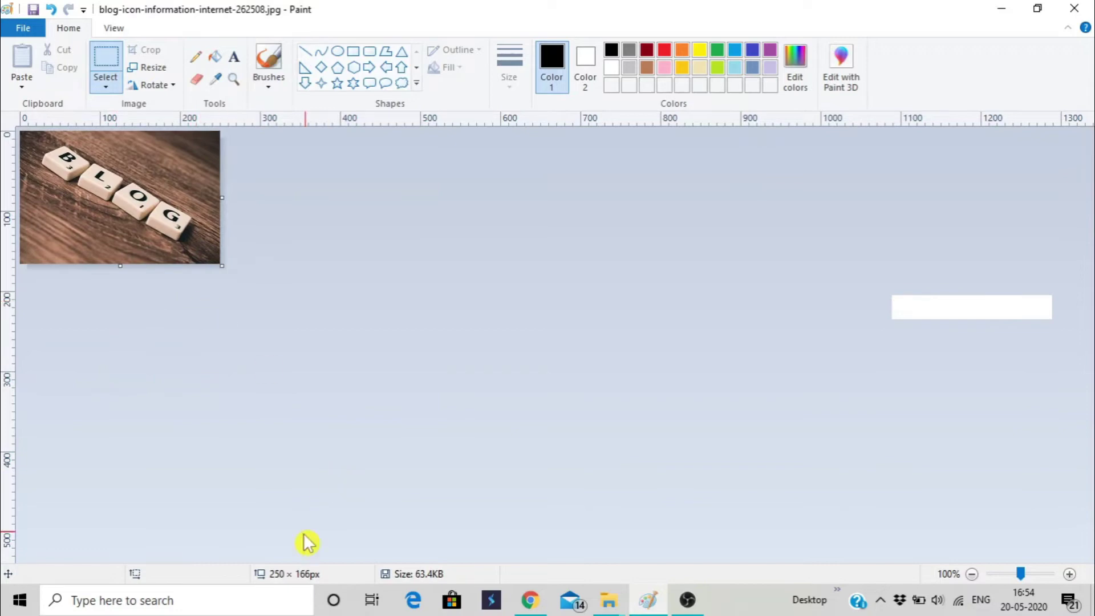
- Save the half-size photo, dropping the file to 25.4KB
{"action": "key", "text": "ctrl+1"}
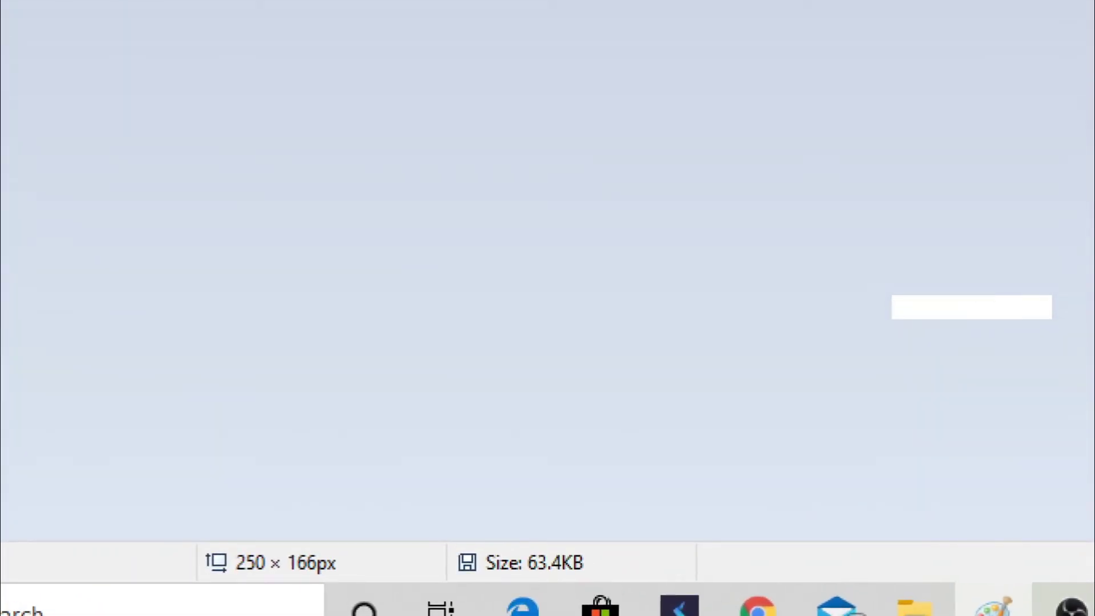
{"action": "key", "text": "ctrl+1"}
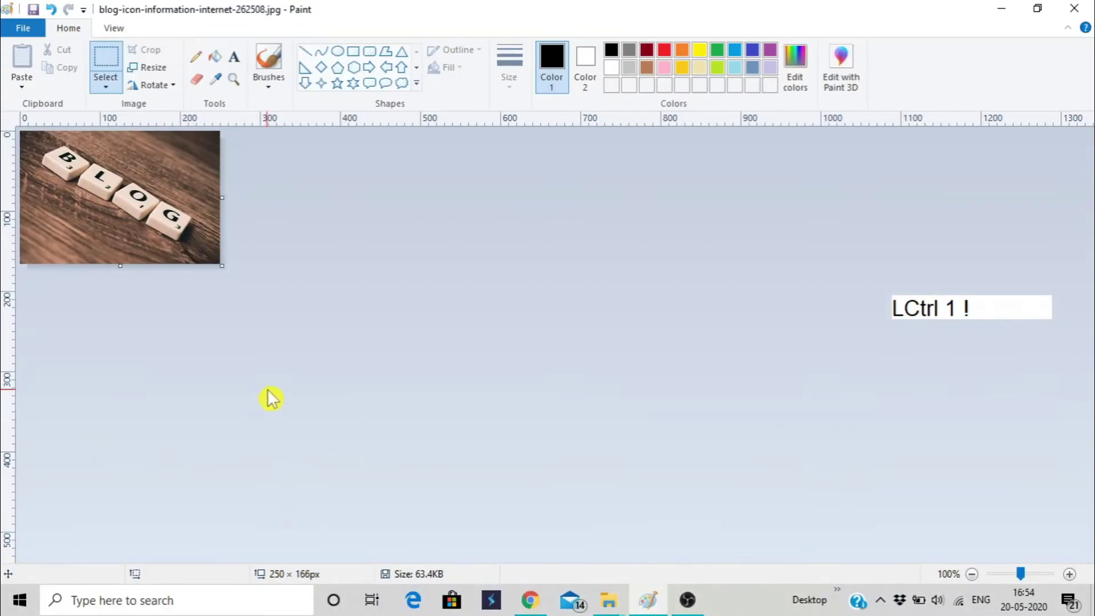
{"action": "key", "text": "ctrl+1"}
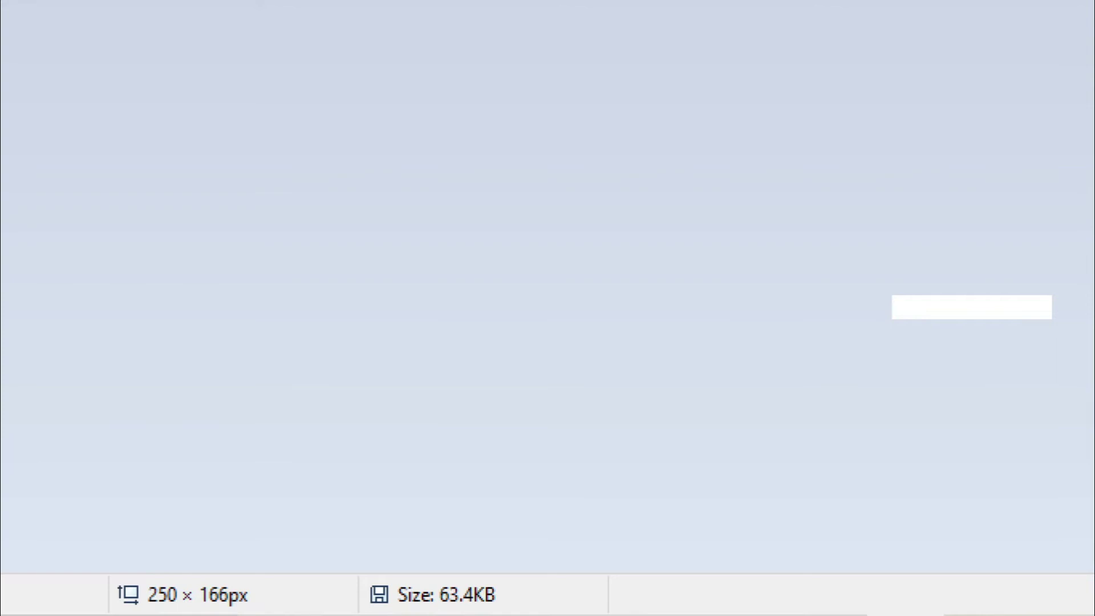
{"action": "key", "text": "ctrl+1"}
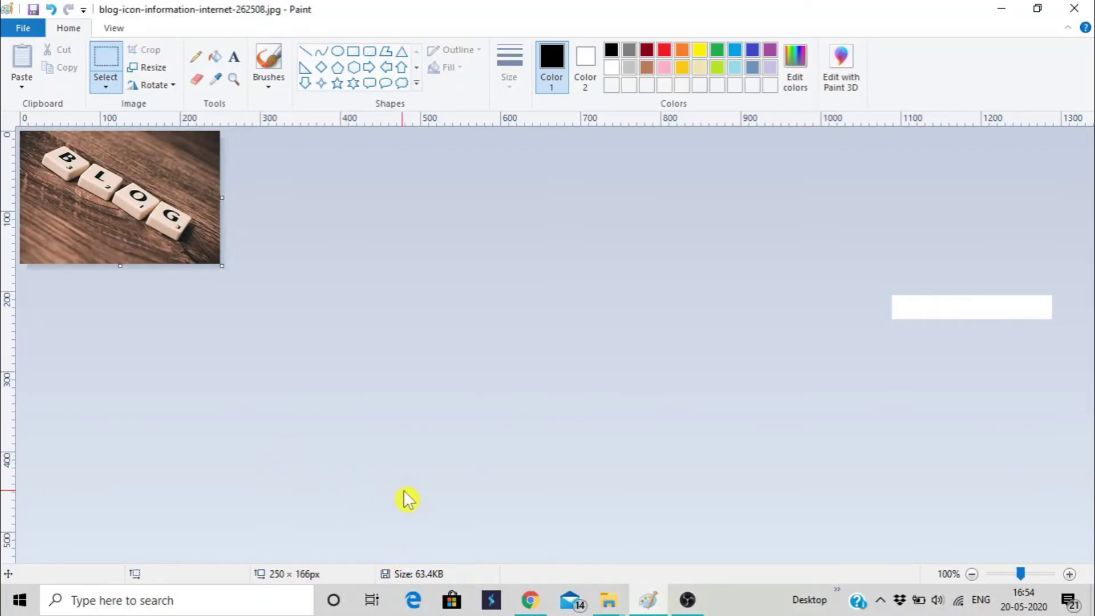
{"action": "key", "text": "ctrl+s"}
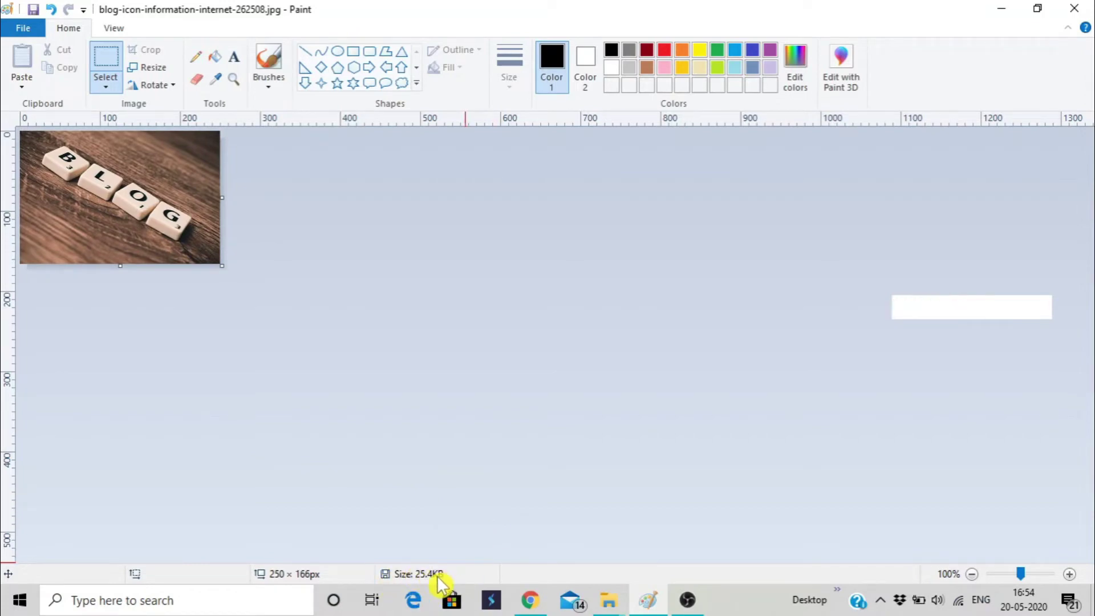
- Undo the resize so the photo returns to 500 × 332 px
{"action": "key", "text": "ctrl+1"}
{"action": "key", "text": "ctrl+1"}
{"action": "key", "text": "ctrl+1"}
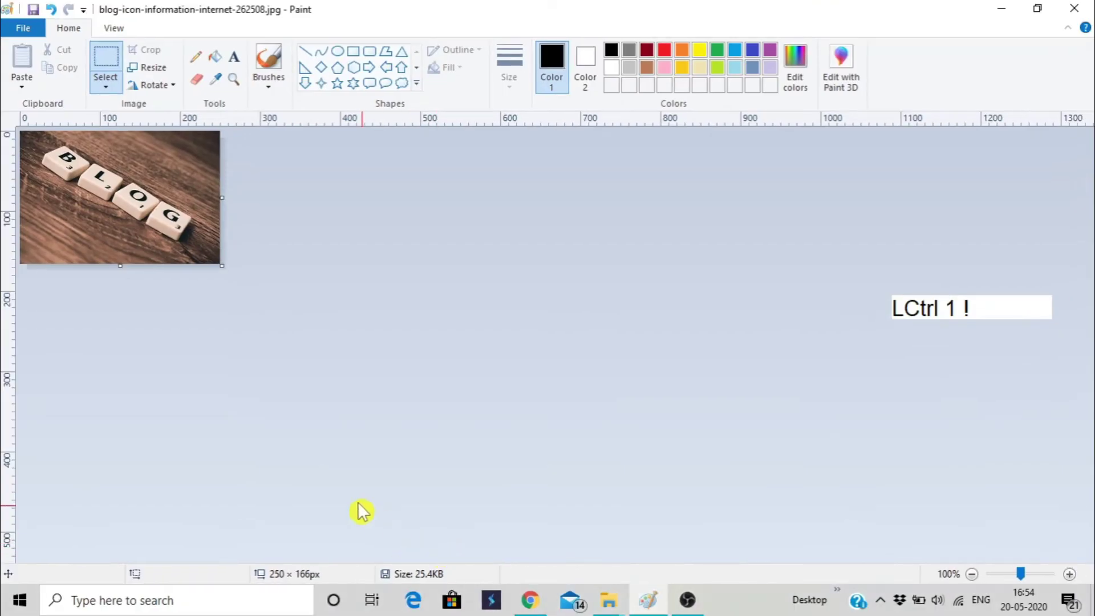
{"action": "key", "text": "ctrl+z"}
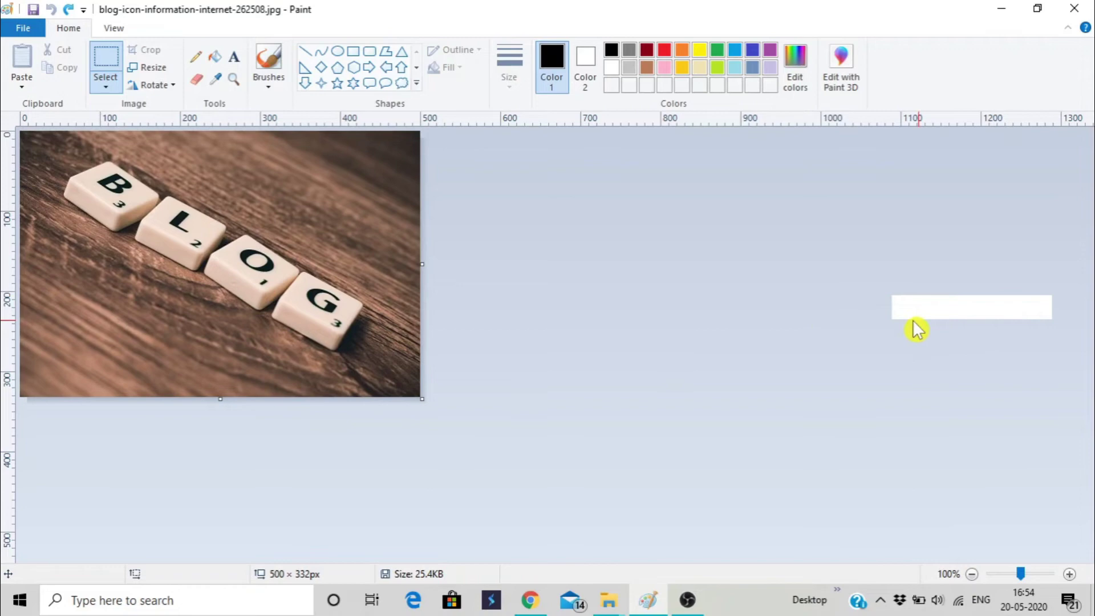
{"action": "left_click", "coordinate": [953, 314]}
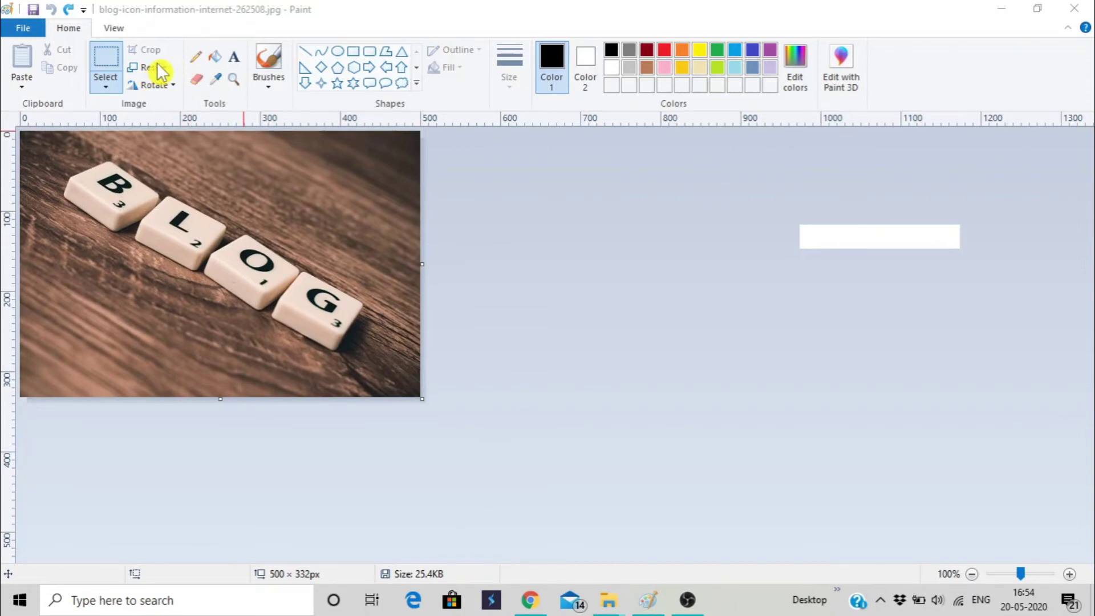
{"action": "left_click", "coordinate": [164, 70]}
- Resize by pixels to 220 wide with aspect ratio maintained, giving 220 × 146 px
{"action": "left_click", "coordinate": [165, 74]}
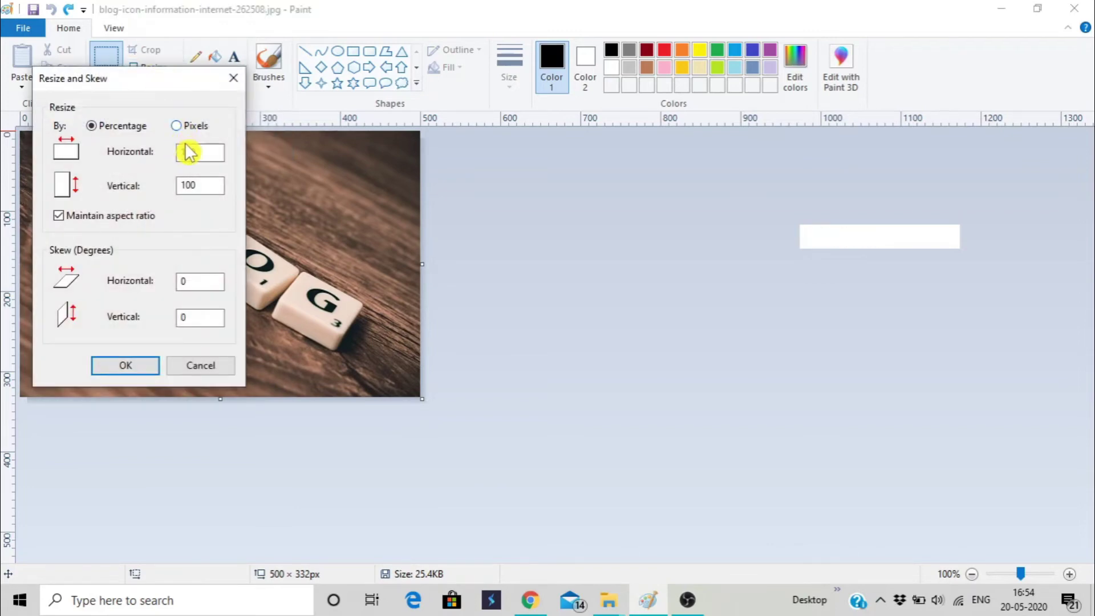
{"action": "left_click", "coordinate": [190, 132]}
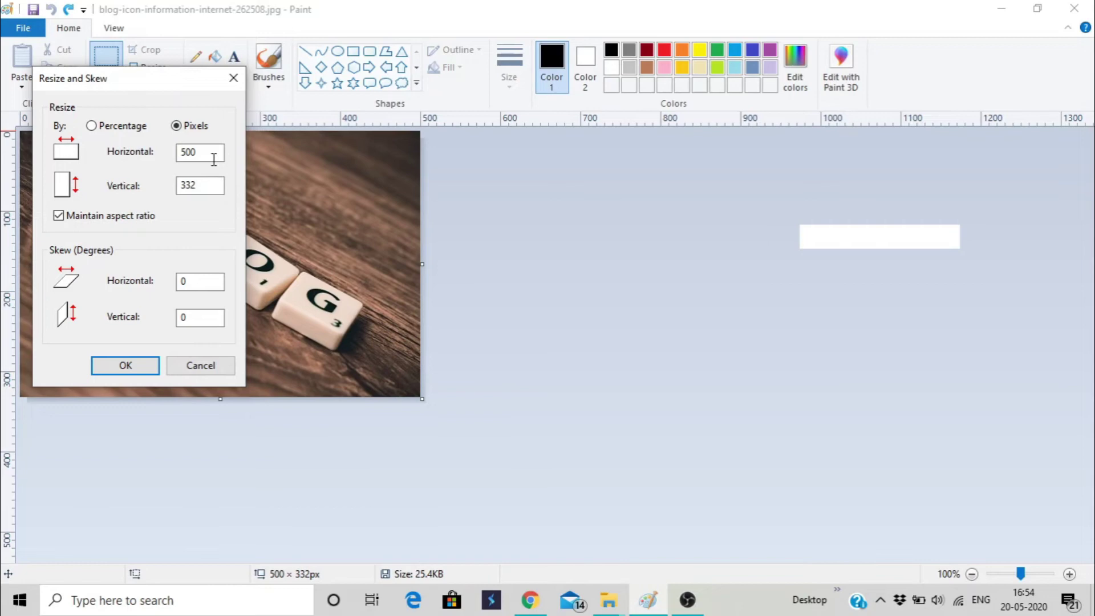
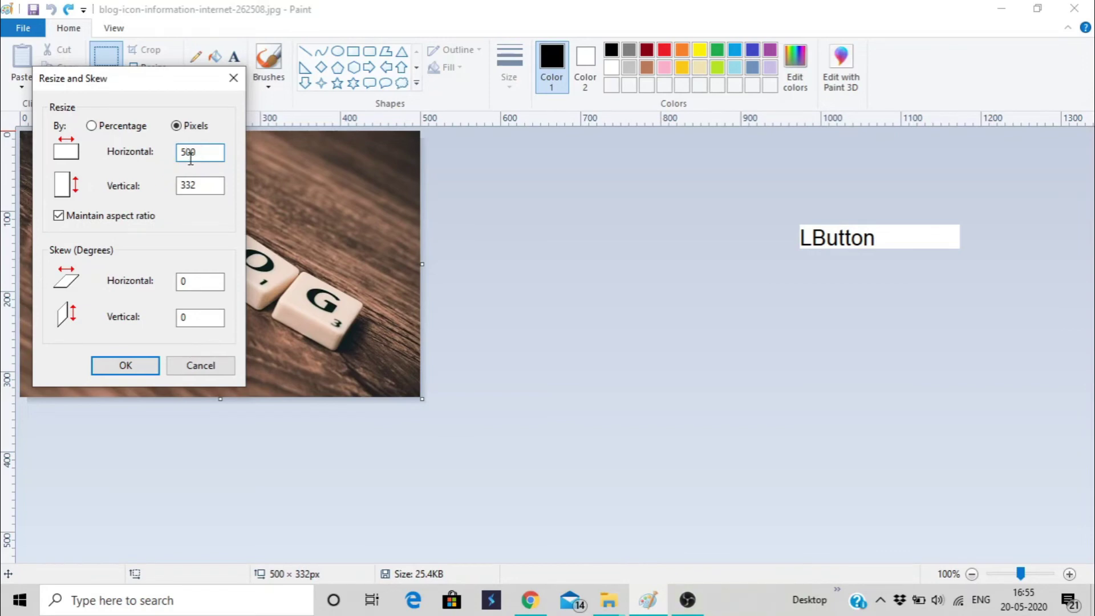
{"action": "key", "text": "BackSpace"}
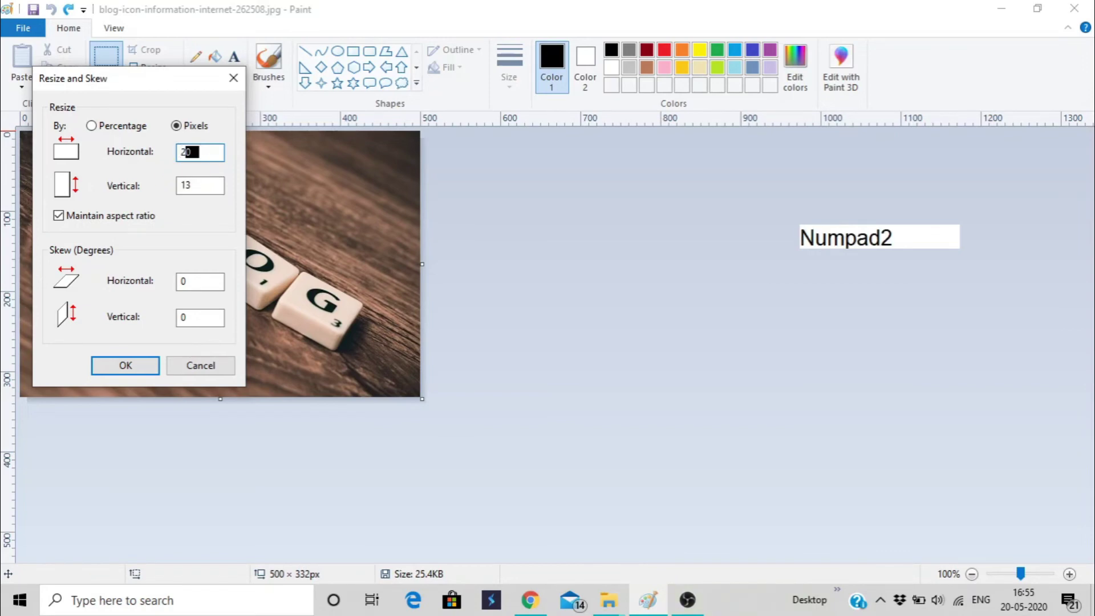
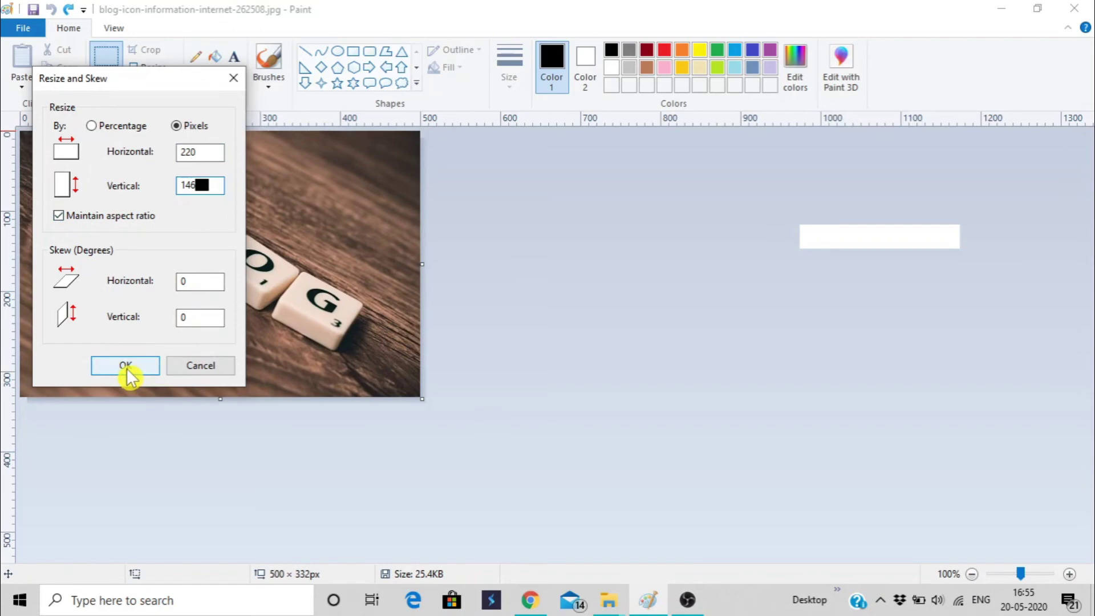
{"action": "left_click", "coordinate": [134, 376]}
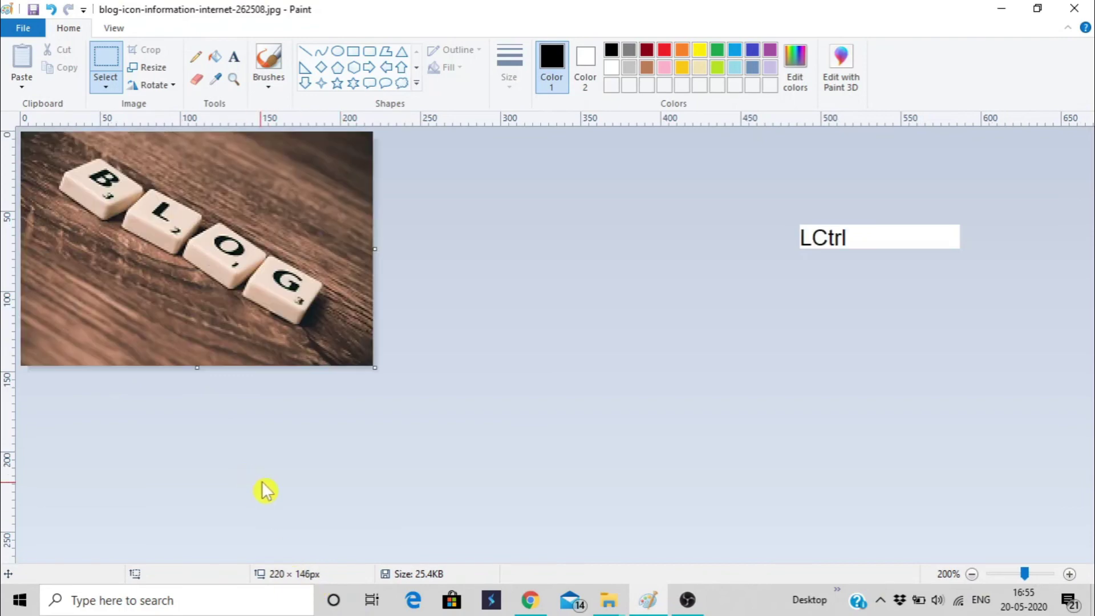
{"action": "key", "text": "ctrl+1"}
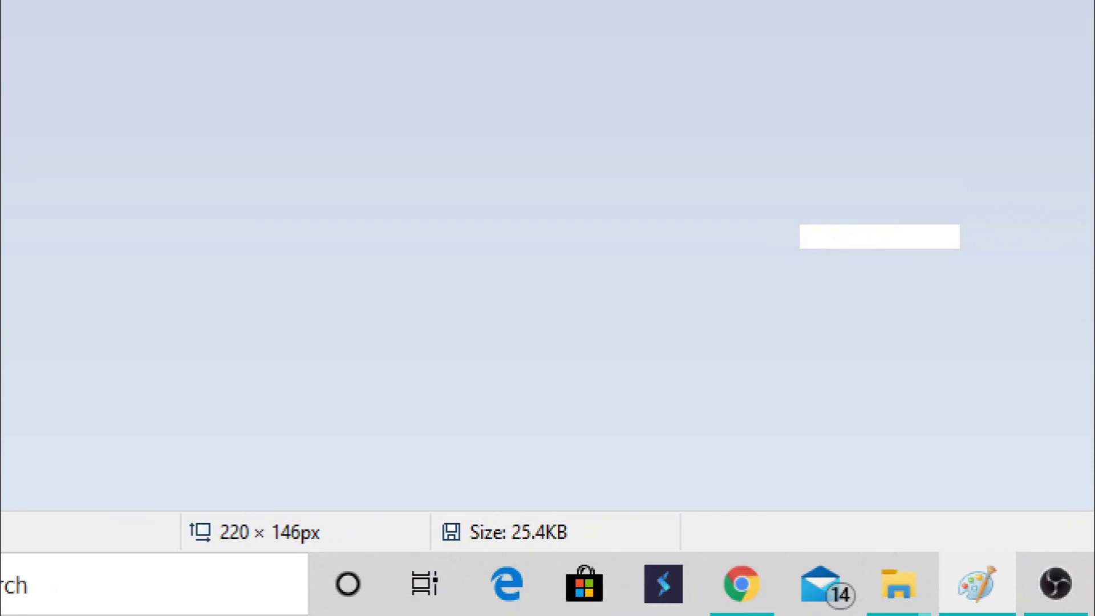